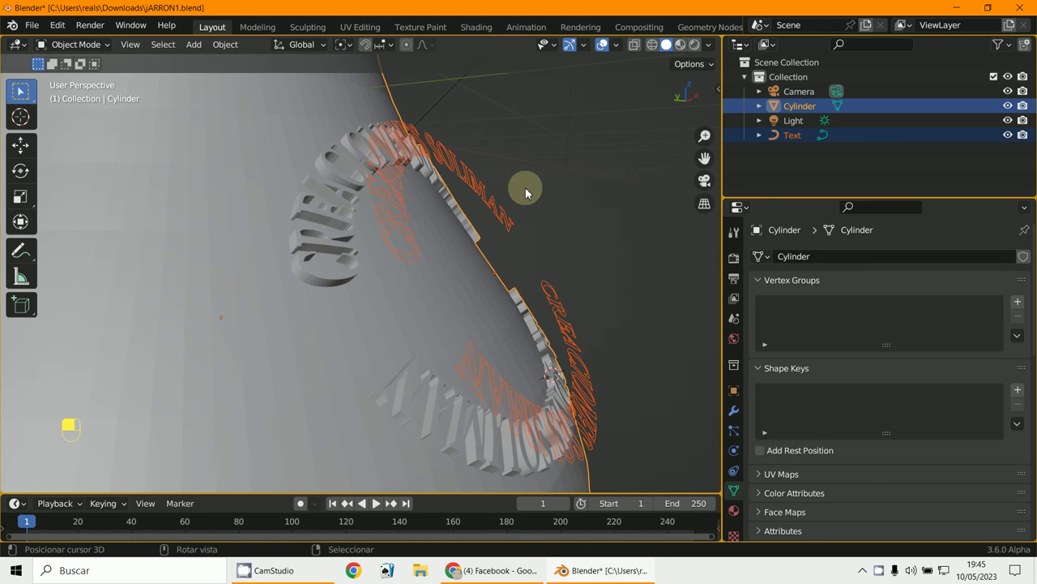
Select the curved Text ring alone, deselecting the cylinder, and switch to top orthographic view.
middle_click(499, 197)
right_click(498, 197)
key("KP_7")
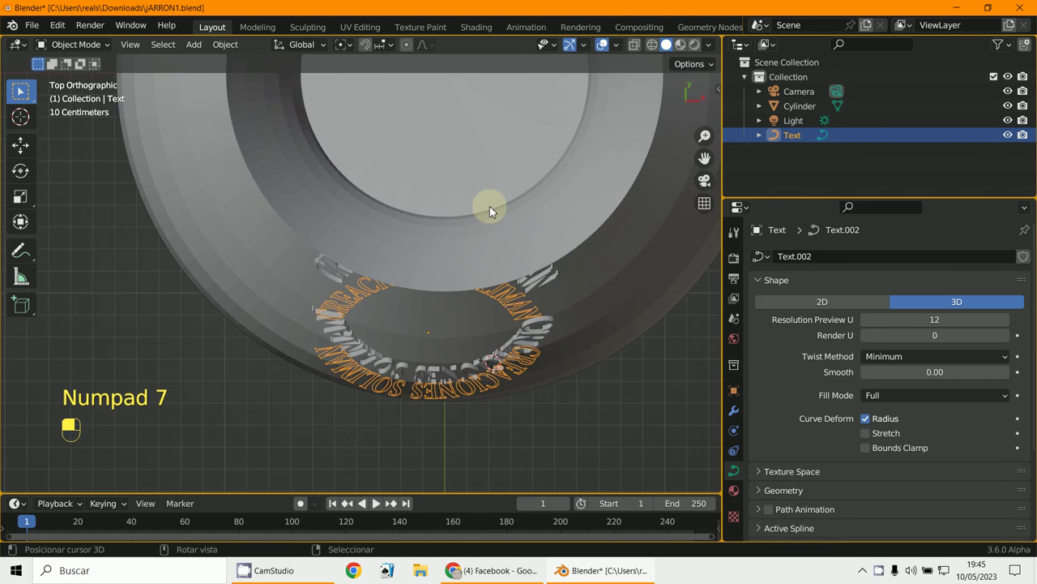